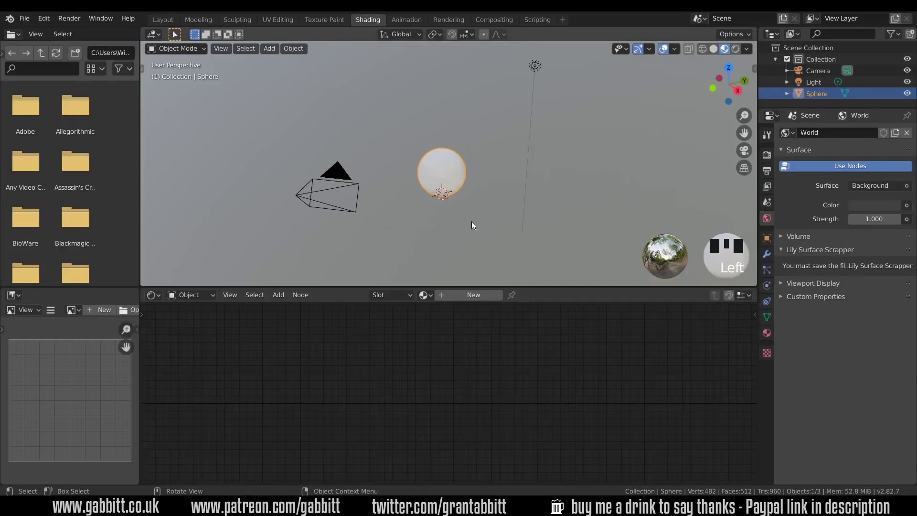
Step: Zoom the 3D view in on the sphere after closing the side panels
{"action": "scroll", "scroll_direction": "up", "scroll_amount": 3}
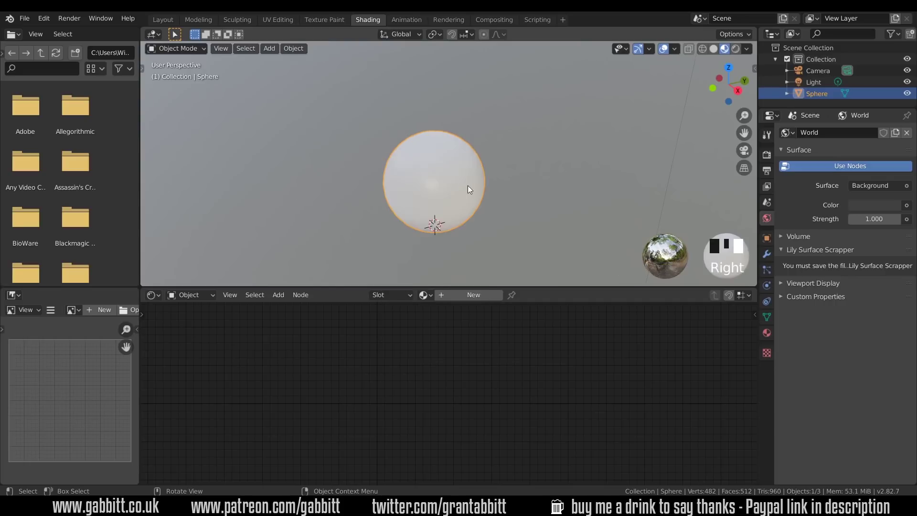
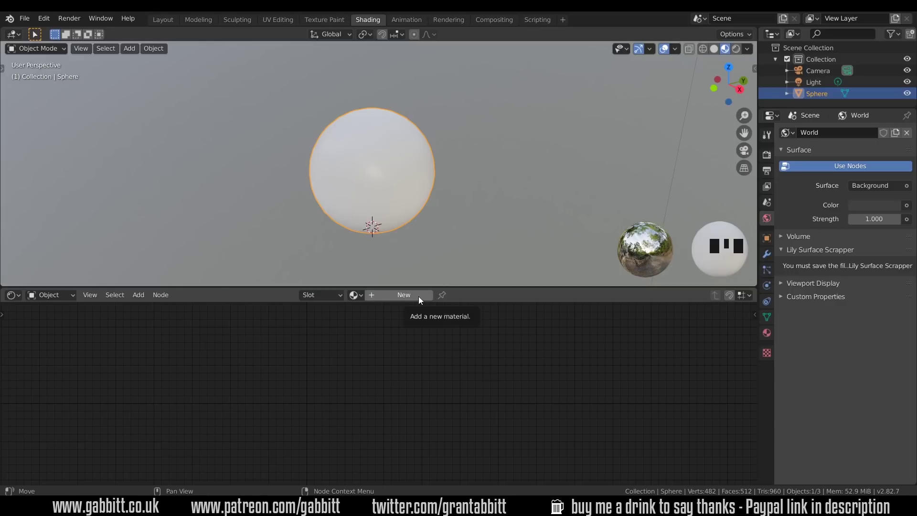
Step: Enlarge the Shader Editor vertically to make room for the new material's nodes
{"action": "left_click_drag", "start_coordinate": [424, 298], "coordinate": [429, 209]}
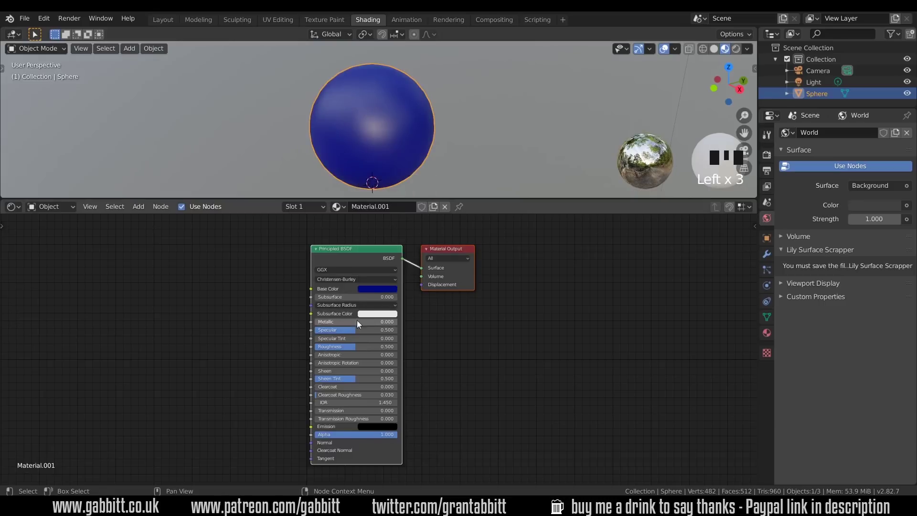
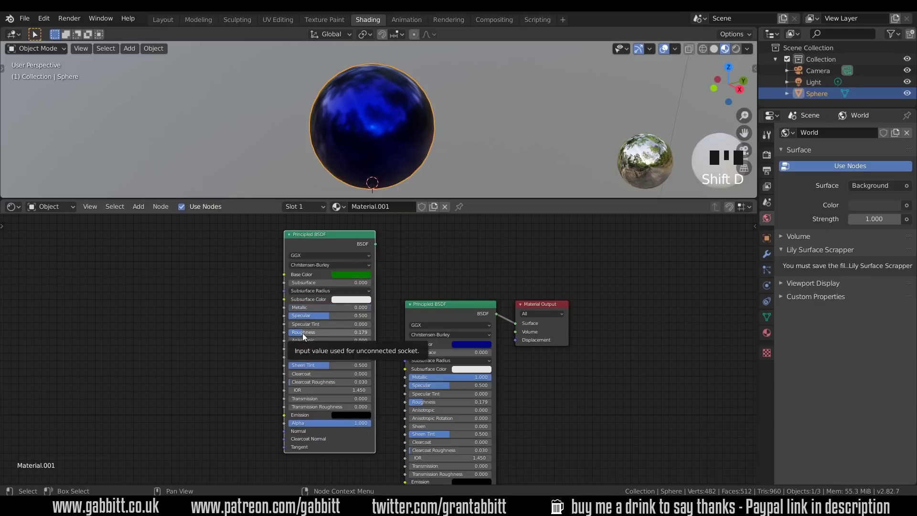
Step: Insert a Mix Shader onto the output link so the green and blue BSDFs blend
{"action": "left_click", "coordinate": [549, 304]}
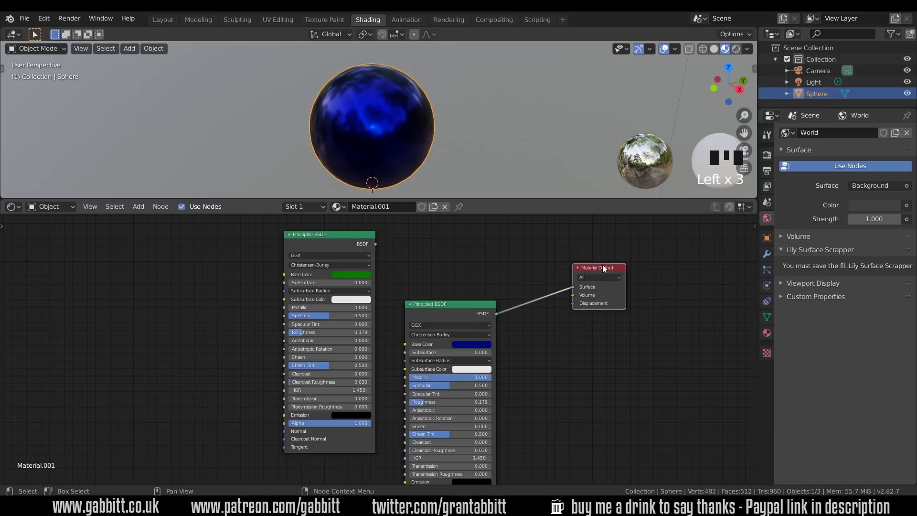
{"action": "key", "text": "ctrl+z"}
{"action": "left_click_drag", "start_coordinate": [442, 314], "coordinate": [664, 270]}
{"action": "left_click", "coordinate": [663, 271]}
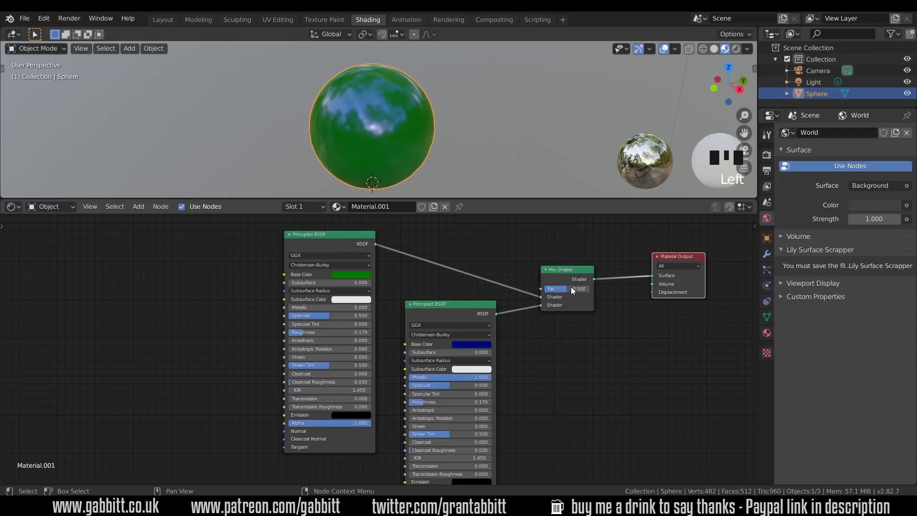
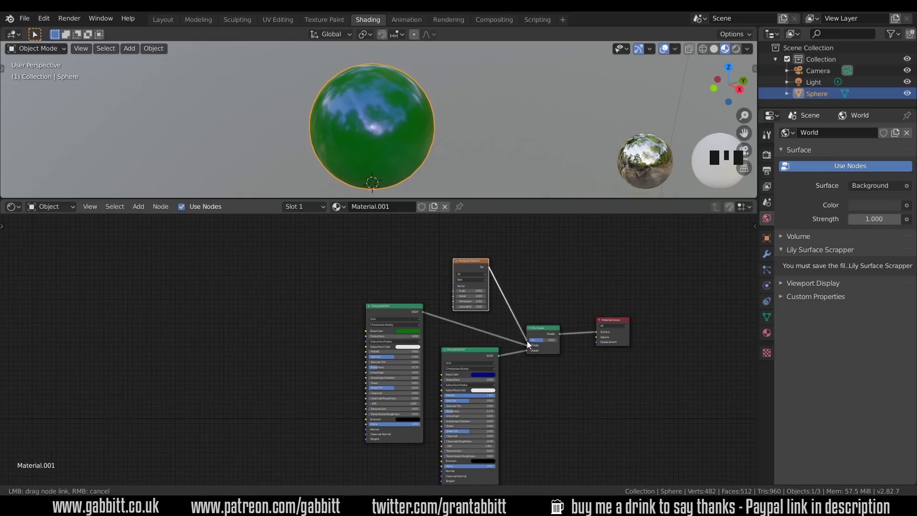
Step: Drive the Mix Shader factor with the Musgrave Texture and raise its Scale to 9.600
{"action": "left_click_drag", "start_coordinate": [529, 344], "coordinate": [403, 152]}
{"action": "left_click_drag", "start_coordinate": [395, 129], "coordinate": [443, 140]}
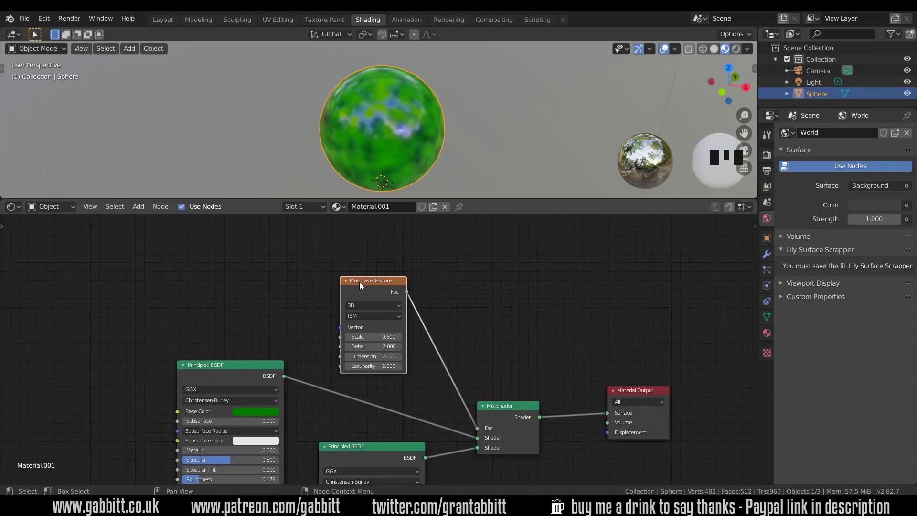
{"action": "left_click", "coordinate": [365, 286]}
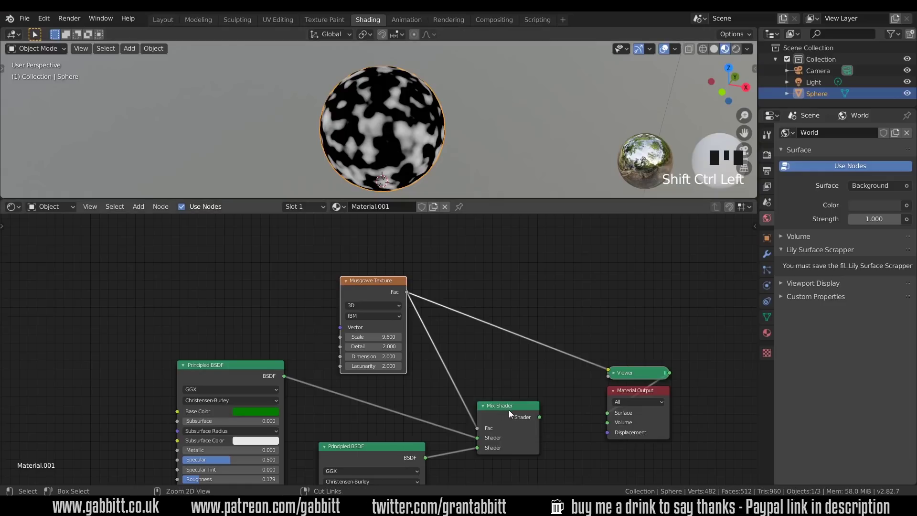
{"action": "left_click", "coordinate": [511, 413]}
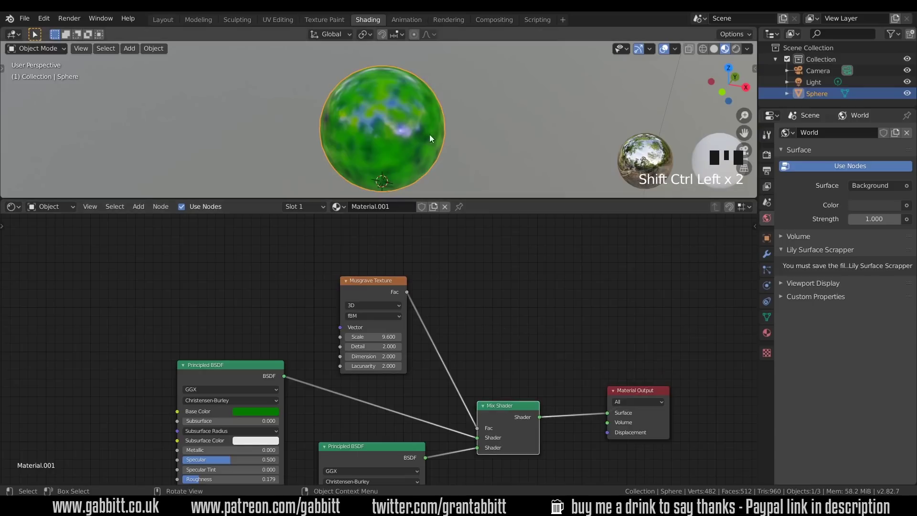
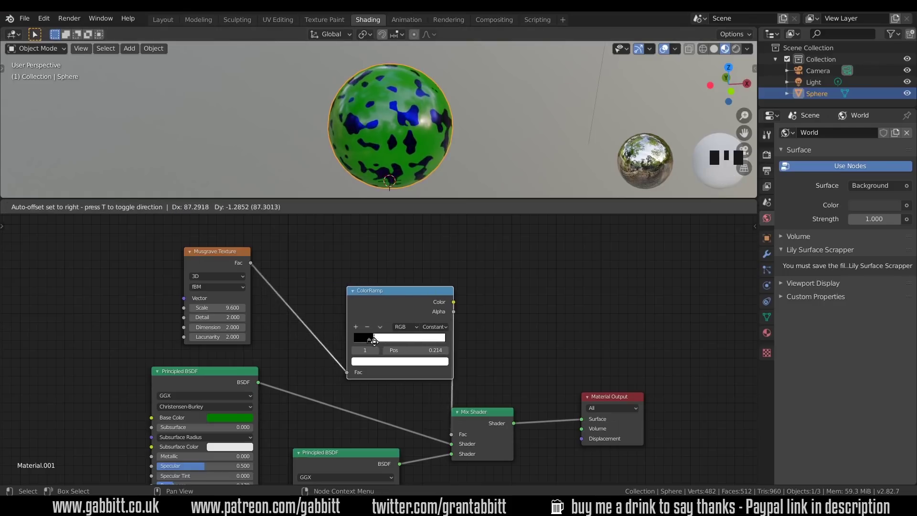
Step: Experiment with an extra grey ColorRamp stop, then remove it again
{"action": "left_click_drag", "start_coordinate": [388, 337], "coordinate": [323, 334]}
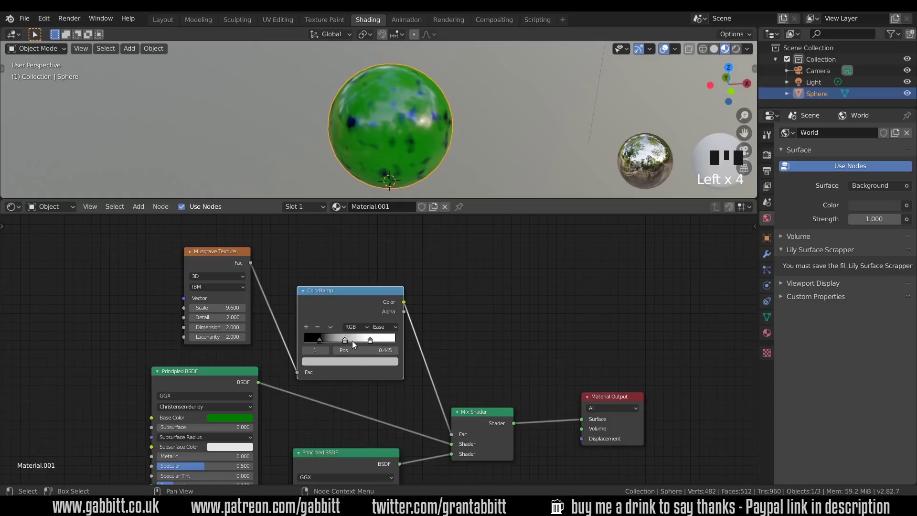
{"action": "left_click", "coordinate": [372, 344]}
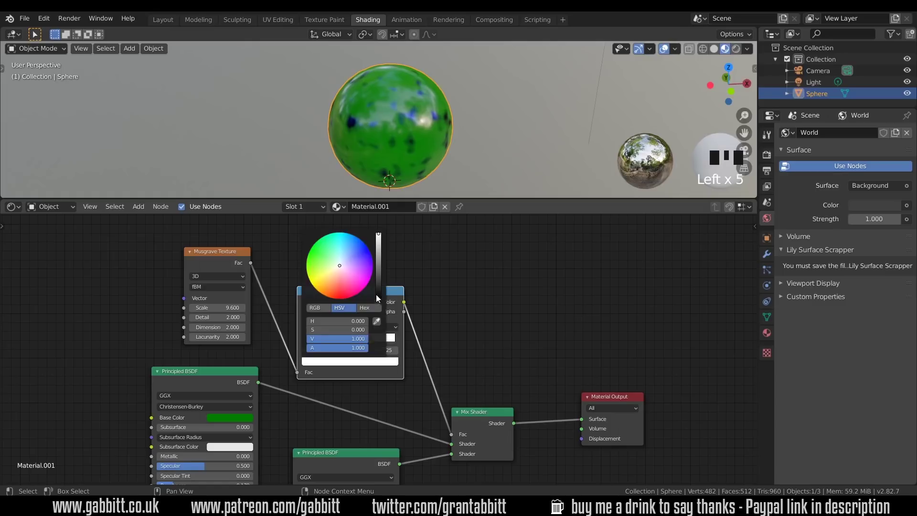
{"action": "left_click", "coordinate": [347, 343]}
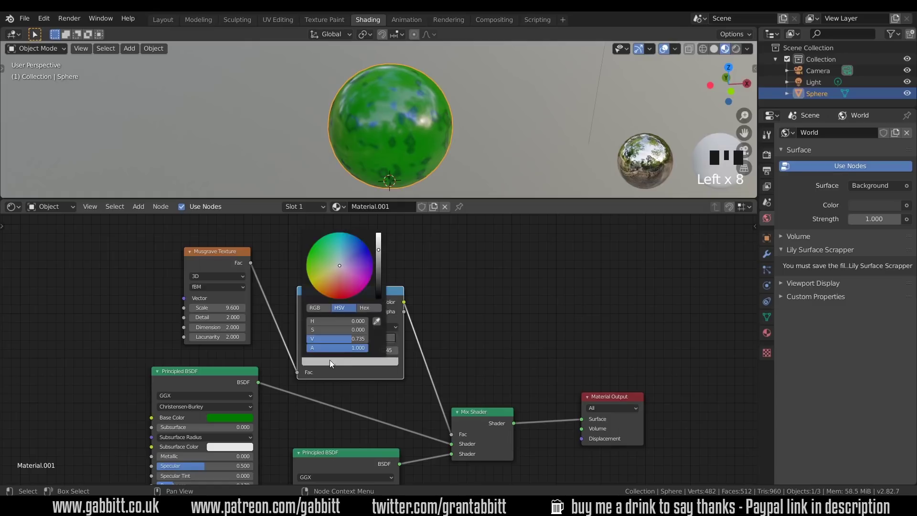
{"action": "left_click", "coordinate": [381, 250]}
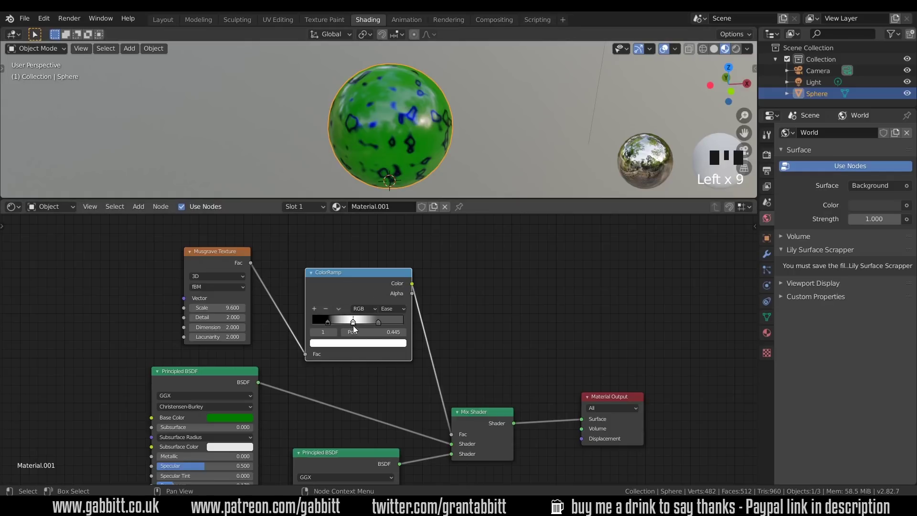
Step: Set the ramp to Ease with the stop at 0.340 and tidy the Musgrave and ColorRamp nodes
{"action": "left_click", "coordinate": [356, 323]}
{"action": "left_click_drag", "start_coordinate": [329, 310], "coordinate": [390, 258]}
{"action": "left_click_drag", "start_coordinate": [349, 322], "coordinate": [291, 274]}
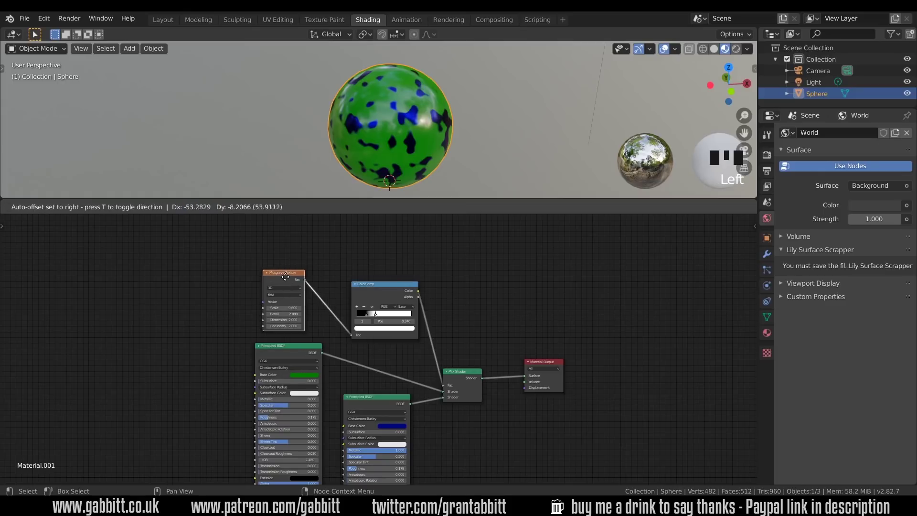
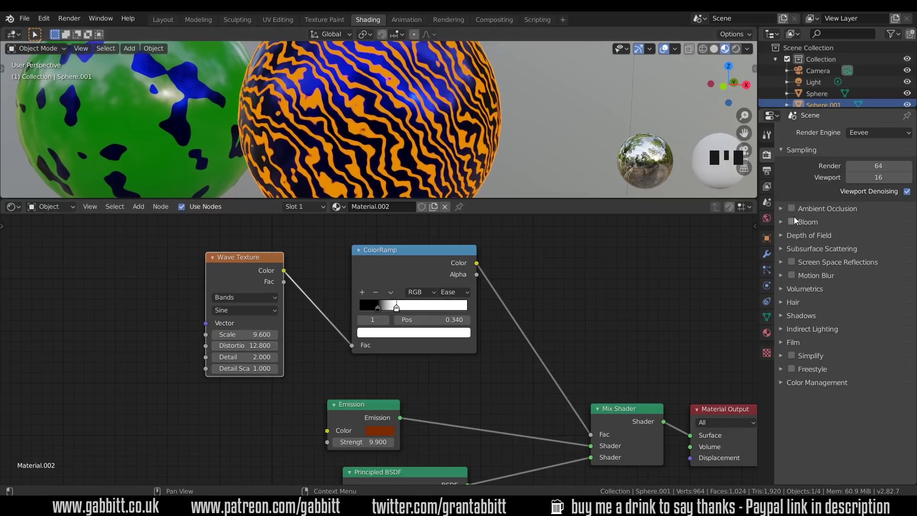
Step: Review the second sphere's Wave Texture material and set its Distortion to 12.8
{"action": "left_click", "coordinate": [798, 219]}
{"action": "scroll", "scroll_direction": "down", "scroll_amount": 3}
{"action": "scroll", "scroll_direction": "down", "scroll_amount": 3}
{"action": "left_click_drag", "start_coordinate": [446, 135], "coordinate": [522, 159]}
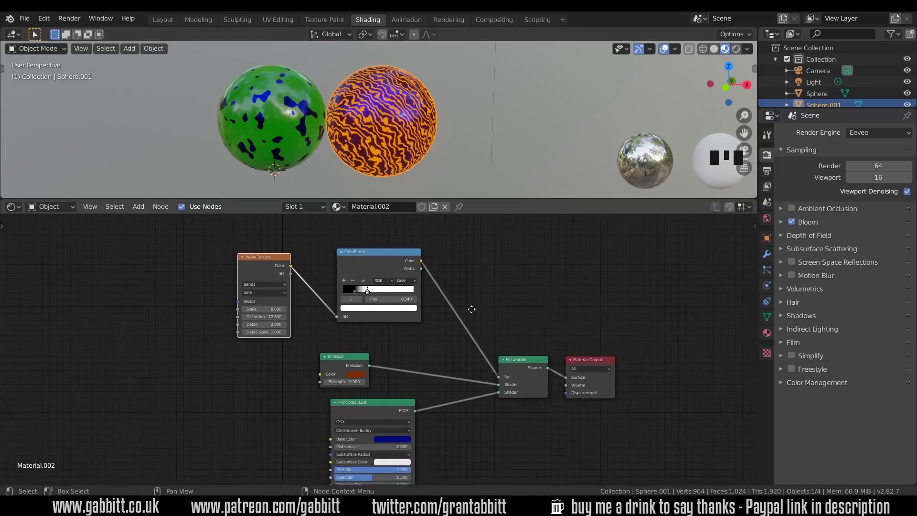
Step: Duplicate the wave sphere, make Material.003 single-user and turn its emission glow pink
{"action": "left_click", "coordinate": [389, 145]}
{"action": "key", "text": "shift+d"}
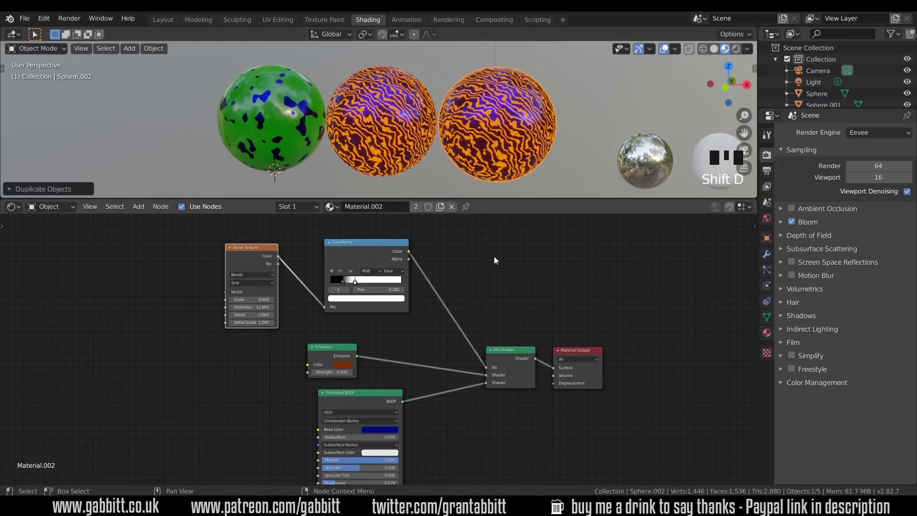
{"action": "left_click", "coordinate": [445, 213]}
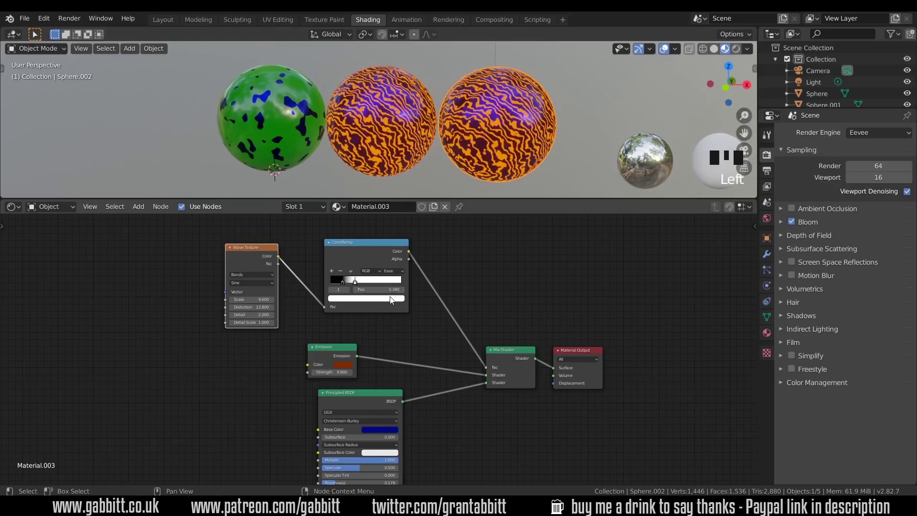
{"action": "left_click", "coordinate": [482, 359]}
{"action": "left_click", "coordinate": [360, 305]}
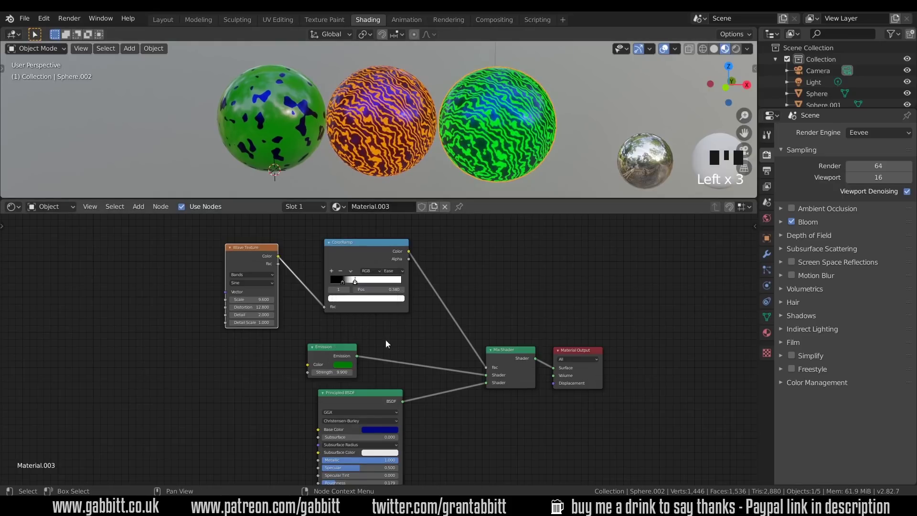
Step: Join the pink wave material's nodes into a Frame, leaving the Material Output outside it
{"action": "left_click", "coordinate": [377, 294]}
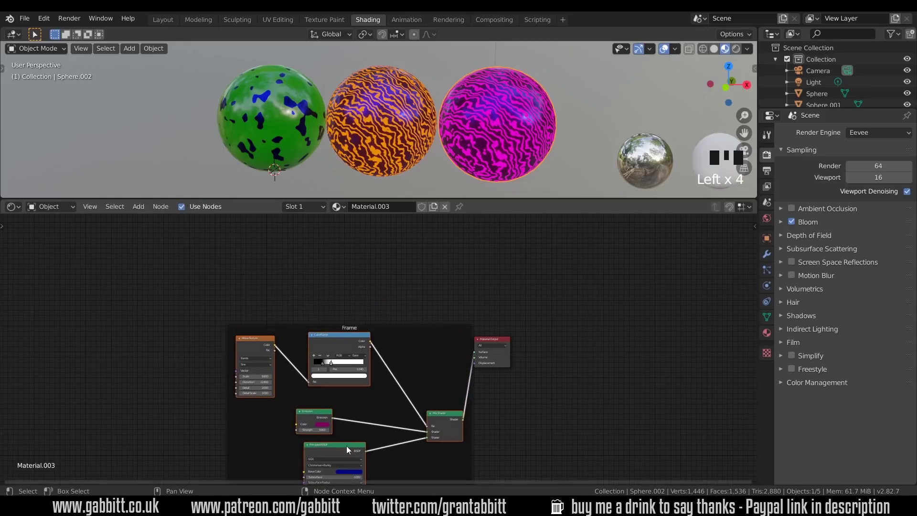
{"action": "left_click_drag", "start_coordinate": [425, 257], "coordinate": [448, 252]}
{"action": "left_click", "coordinate": [365, 284]}
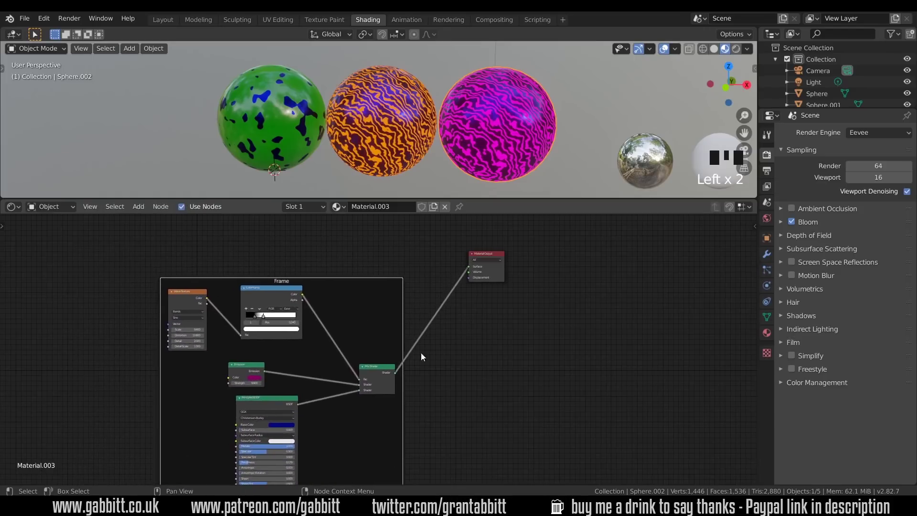
{"action": "left_click", "coordinate": [328, 364]}
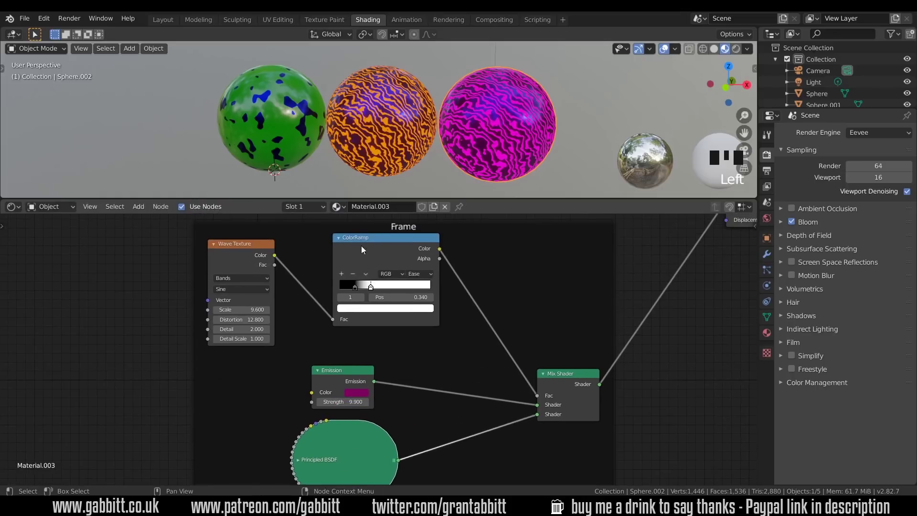
Step: Collapse the framed Wave, ColorRamp, Emission and Principled nodes and gather them tidily
{"action": "left_click", "coordinate": [339, 240]}
{"action": "left_click", "coordinate": [217, 246]}
{"action": "left_click_drag", "start_coordinate": [386, 239], "coordinate": [390, 252]}
{"action": "left_click", "coordinate": [308, 429]}
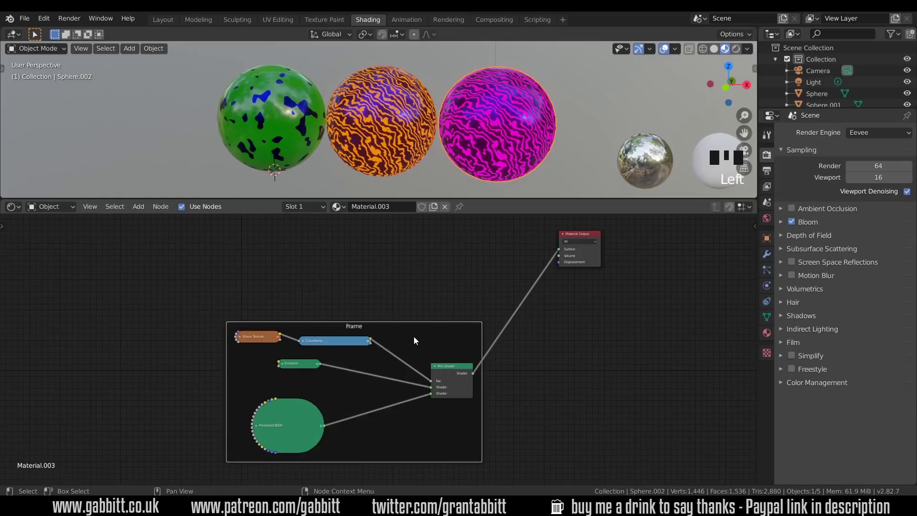
Step: Add a Principled BSDF outside the frame and make it shiny gold: yellow base, Metallic 1, low roughness
{"action": "key", "text": "Delete"}
{"action": "key", "text": "ctrl+z"}
{"action": "left_click", "coordinate": [423, 439]}
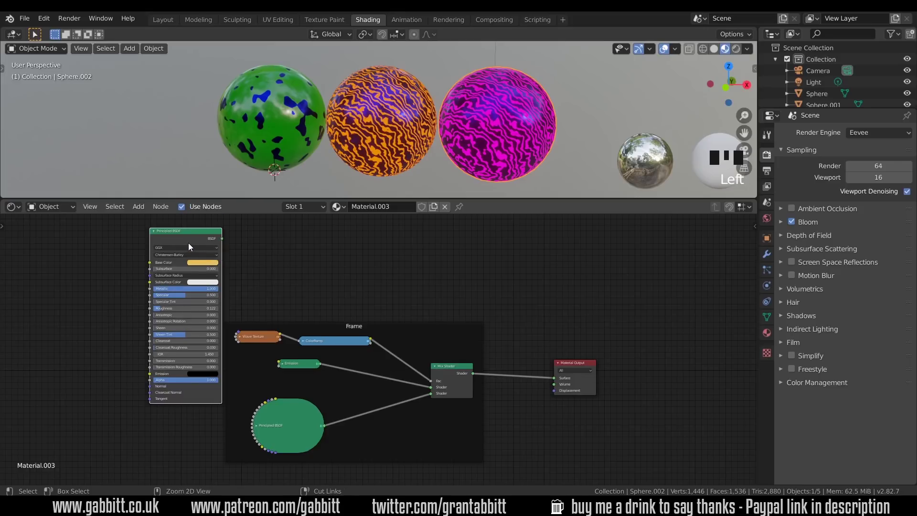
Step: Preview the gold shader, then add a Mix Shader blending it with the framed pink wave material
{"action": "left_click", "coordinate": [186, 242]}
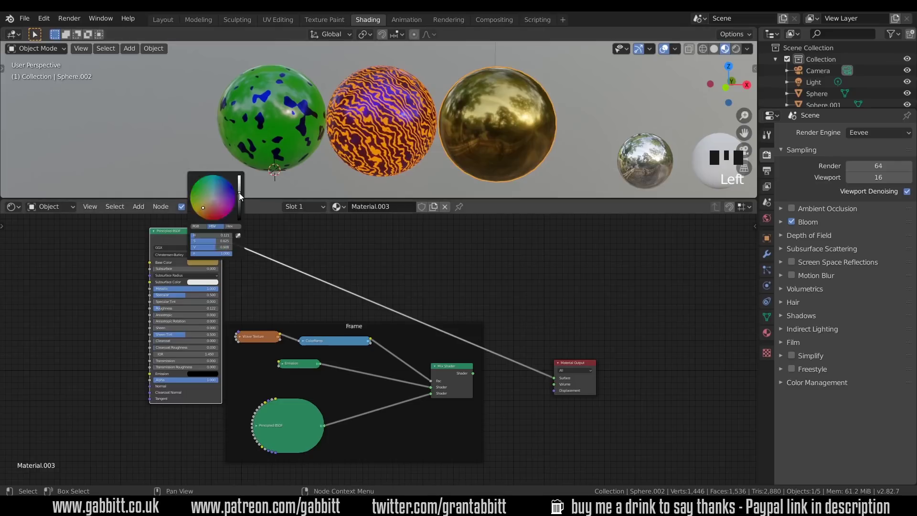
{"action": "left_click", "coordinate": [201, 215]}
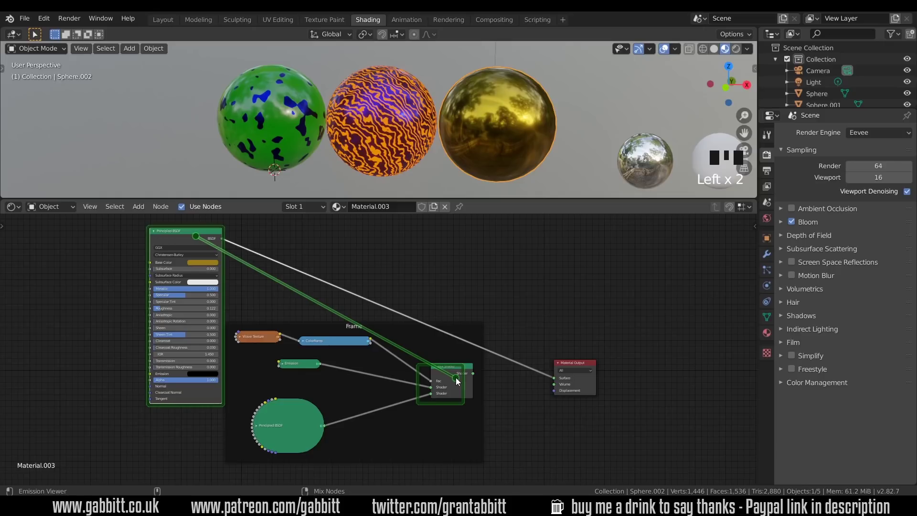
{"action": "left_click_drag", "start_coordinate": [461, 309], "coordinate": [157, 233]}
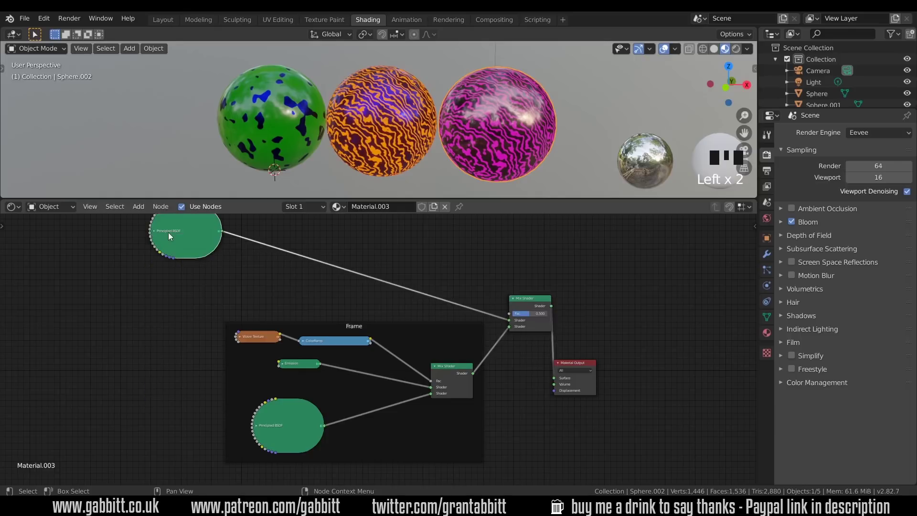
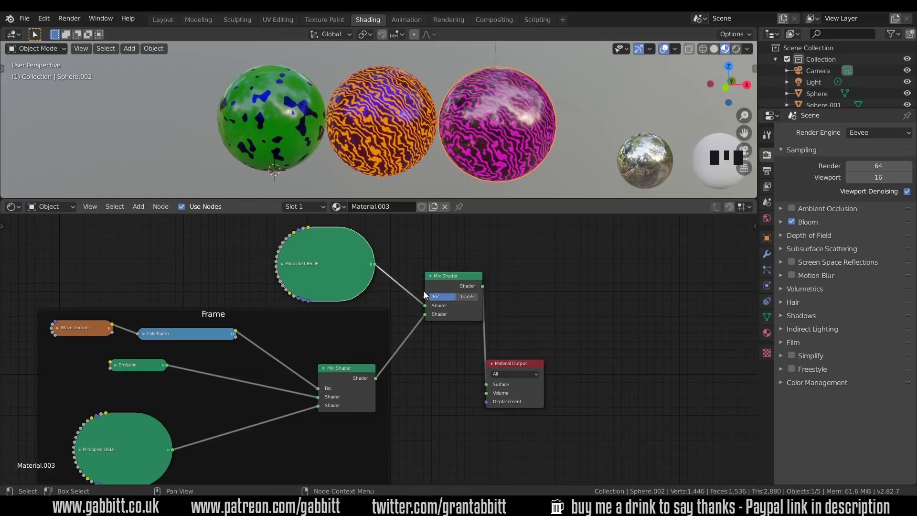
Step: Add a Musgrave Texture and wire it as the mask for the gold Mix Shader
{"action": "left_click", "coordinate": [453, 280]}
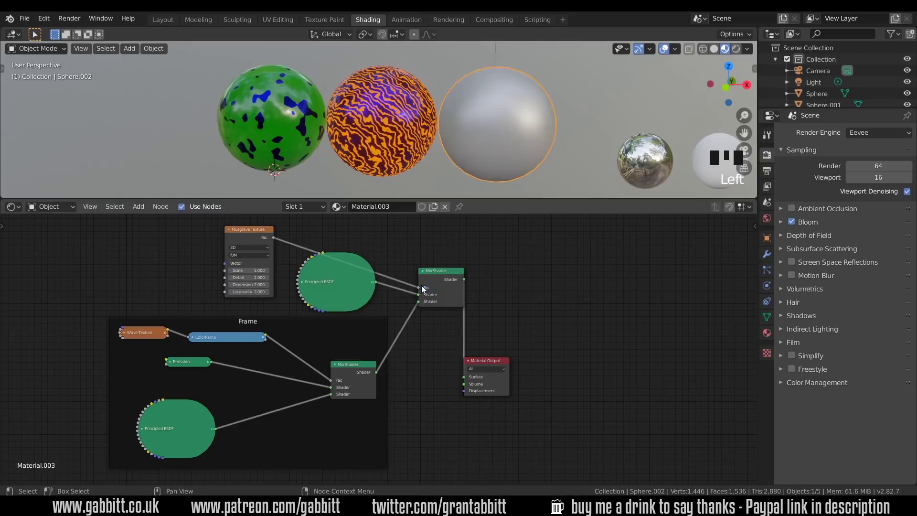
{"action": "left_click", "coordinate": [539, 122]}
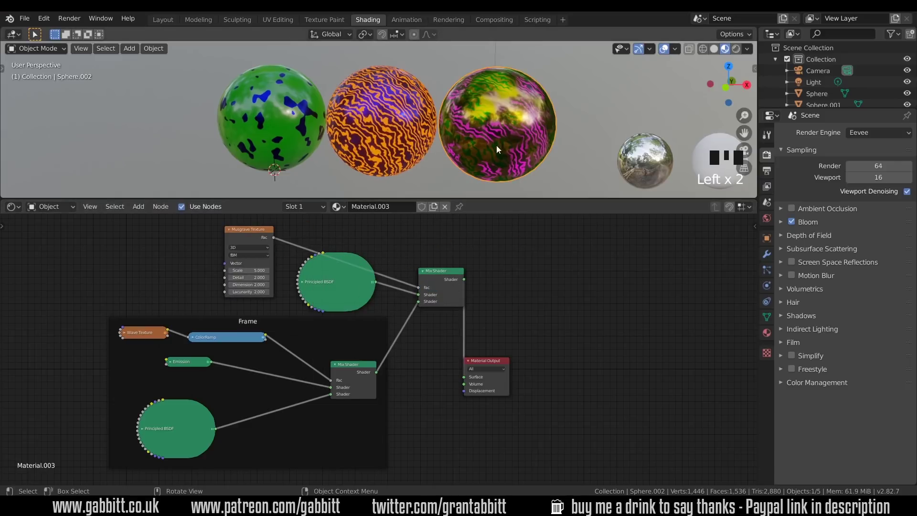
{"action": "left_click", "coordinate": [520, 150]}
{"action": "scroll", "scroll_direction": "up", "scroll_amount": 3}
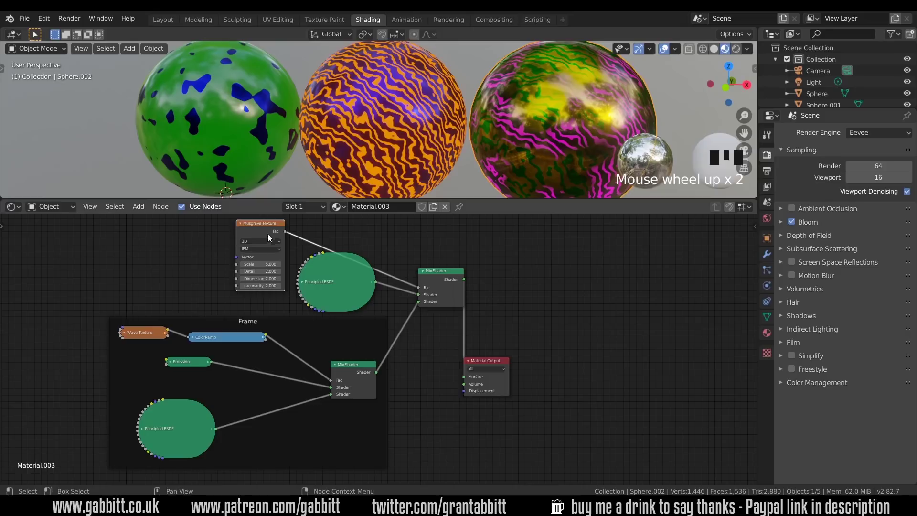
Step: Preview the Musgrave black-and-white noise on the third sphere, then return to the mixed material
{"action": "left_click", "coordinate": [262, 228]}
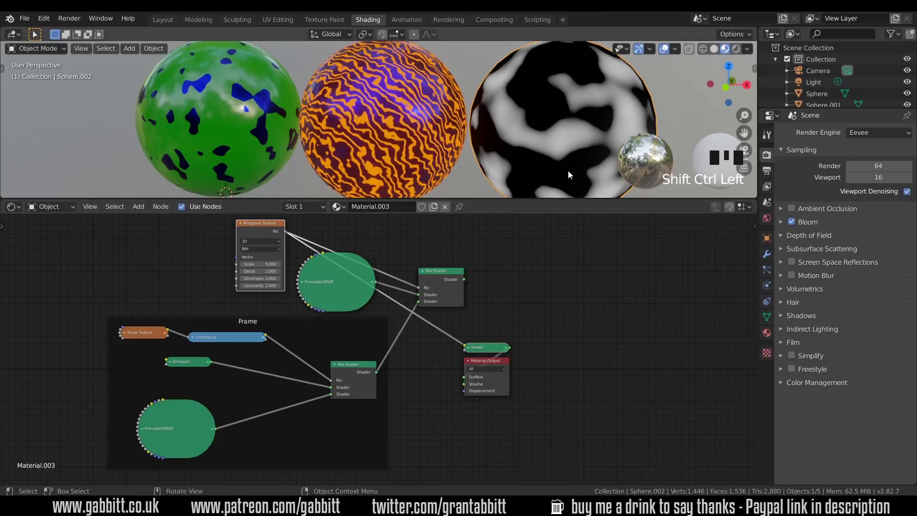
{"action": "left_click", "coordinate": [448, 275]}
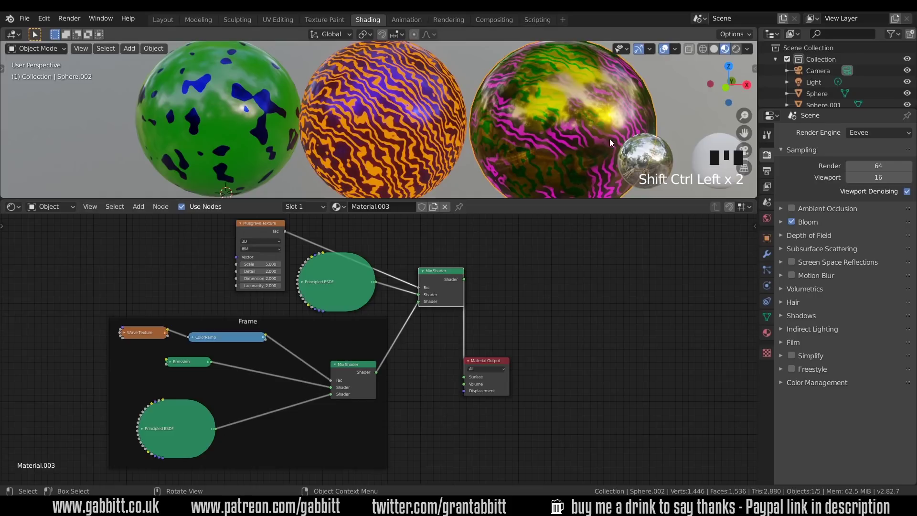
{"action": "left_click", "coordinate": [266, 229]}
{"action": "left_click", "coordinate": [266, 229]}
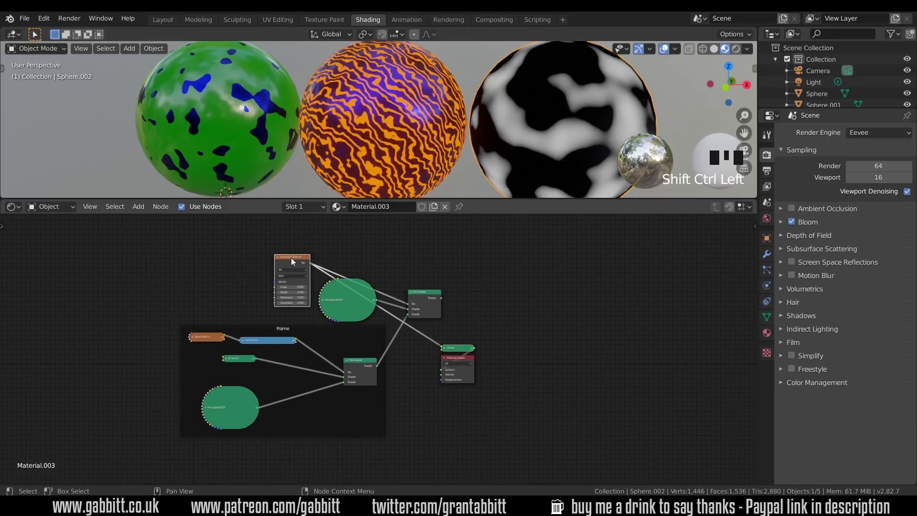
Step: Insert a ColorRamp between the Musgrave Fac and the Mix Shader factor
{"action": "left_click", "coordinate": [436, 289]}
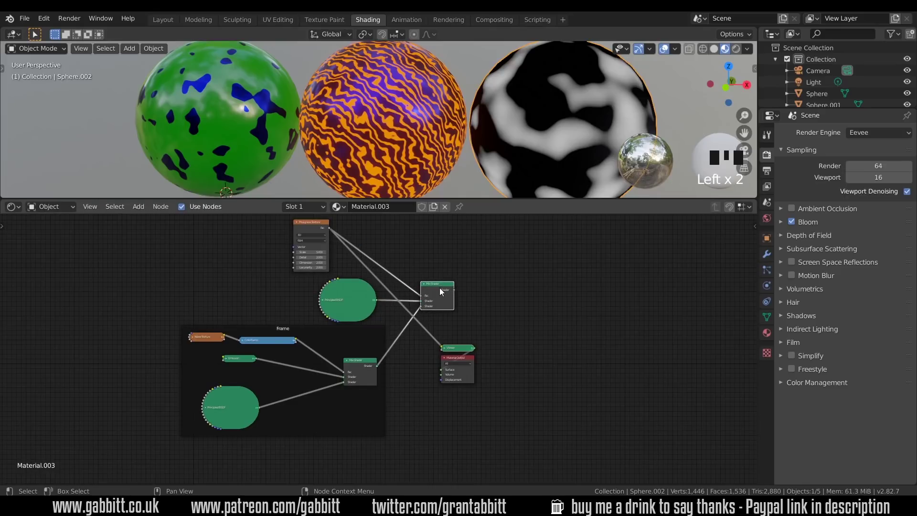
{"action": "left_click", "coordinate": [439, 291]}
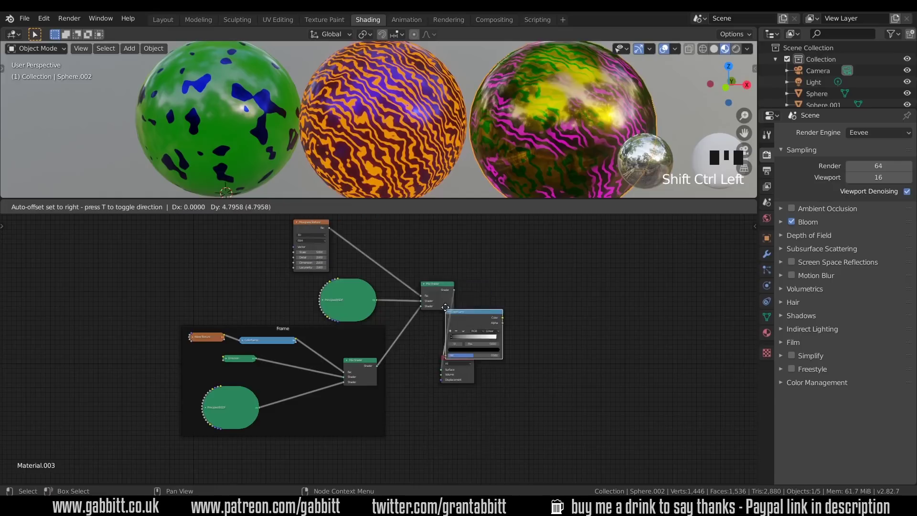
{"action": "scroll", "scroll_direction": "up", "scroll_amount": 3}
{"action": "left_click_drag", "start_coordinate": [400, 241], "coordinate": [315, 315]}
{"action": "left_click_drag", "start_coordinate": [315, 315], "coordinate": [408, 297]}
Step: Set the ColorRamp to Constant for hard pink patches on gold and tidy the nodes
{"action": "left_click_drag", "start_coordinate": [408, 297], "coordinate": [326, 262]}
{"action": "left_click", "coordinate": [326, 263]}
{"action": "left_click_drag", "start_coordinate": [252, 255], "coordinate": [252, 255]}
Step: Duplicate a Principled BSDF as a white material and preview it on the sphere
{"action": "left_click", "coordinate": [332, 318]}
{"action": "left_click_drag", "start_coordinate": [275, 243], "coordinate": [280, 275]}
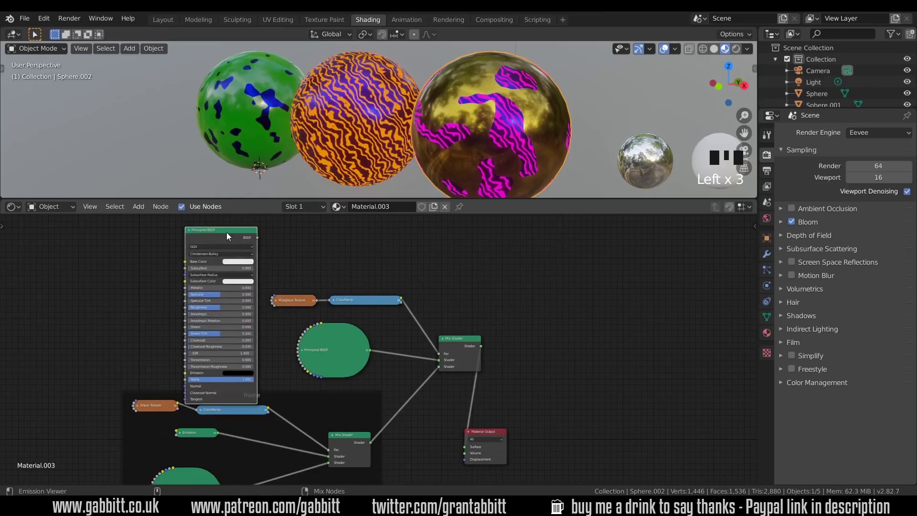
{"action": "left_click", "coordinate": [231, 234]}
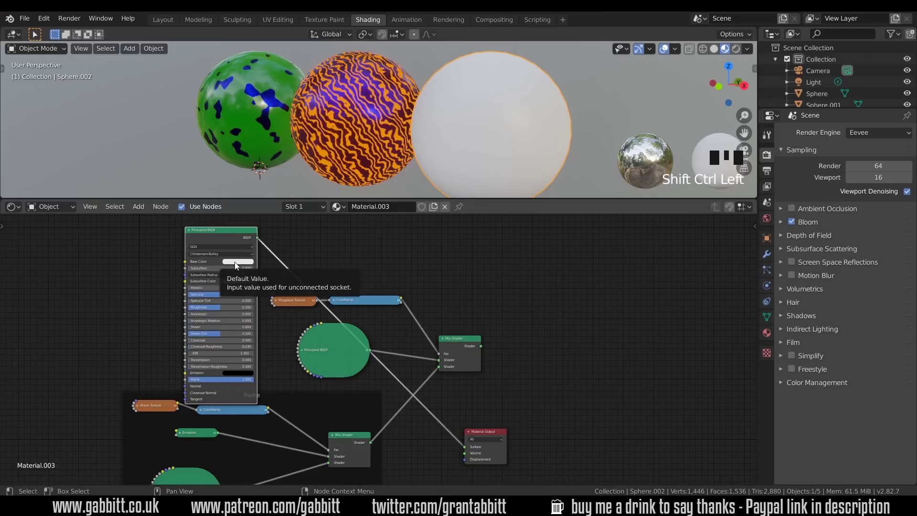
{"action": "left_click_drag", "start_coordinate": [224, 309], "coordinate": [526, 364]}
{"action": "left_click", "coordinate": [191, 234]}
Step: Add a Mix Shader before Material Output blending the white BSDF over the gold-and-pink mix
{"action": "left_click", "coordinate": [424, 268]}
{"action": "left_click_drag", "start_coordinate": [464, 346], "coordinate": [548, 338]}
{"action": "left_click_drag", "start_coordinate": [548, 338], "coordinate": [564, 325]}
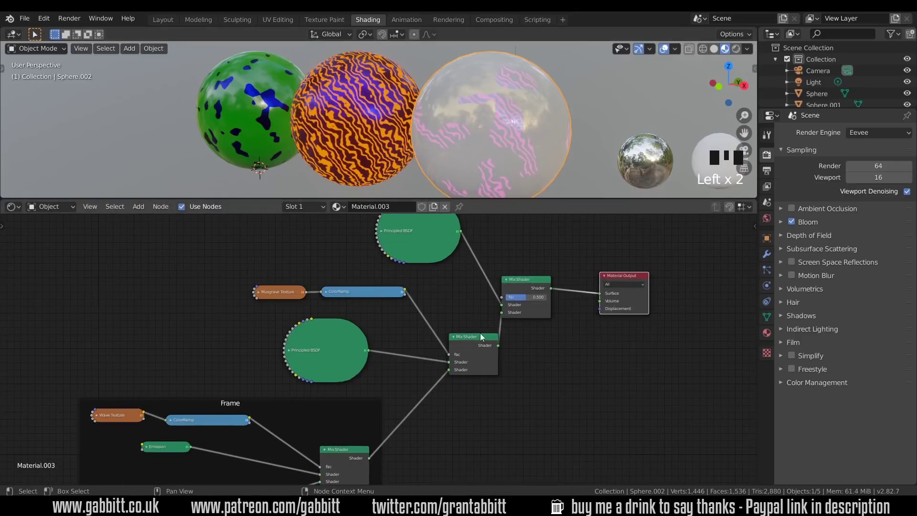
Step: Add a Voronoi Texture and connect its Distance to the top Mix Shader factor
{"action": "left_click", "coordinate": [473, 341]}
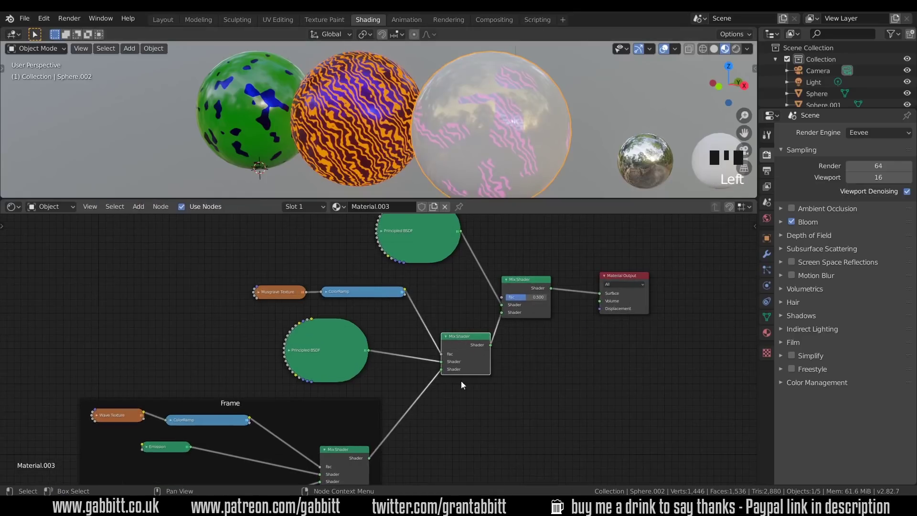
{"action": "left_click", "coordinate": [557, 387]}
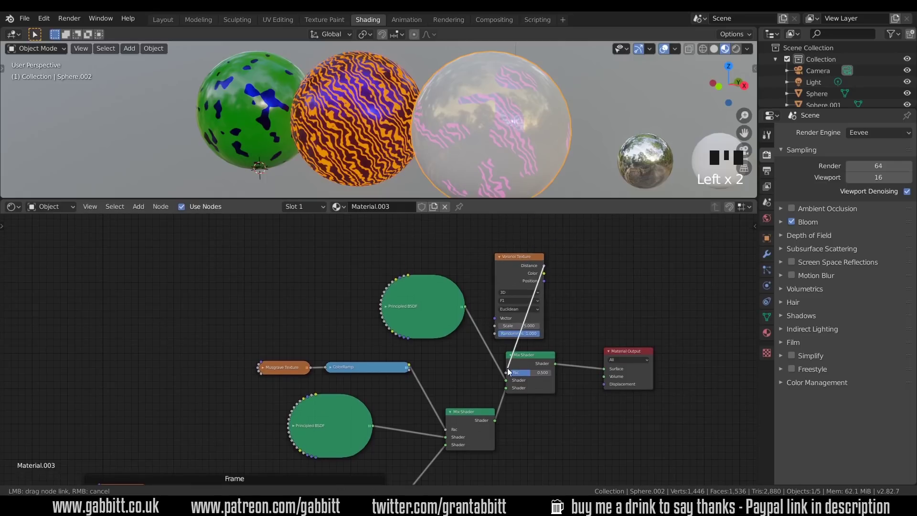
{"action": "left_click", "coordinate": [510, 374]}
{"action": "left_click_drag", "start_coordinate": [521, 260], "coordinate": [517, 255]}
{"action": "left_click", "coordinate": [356, 372]}
{"action": "left_click", "coordinate": [408, 320]}
{"action": "left_click", "coordinate": [364, 372]}
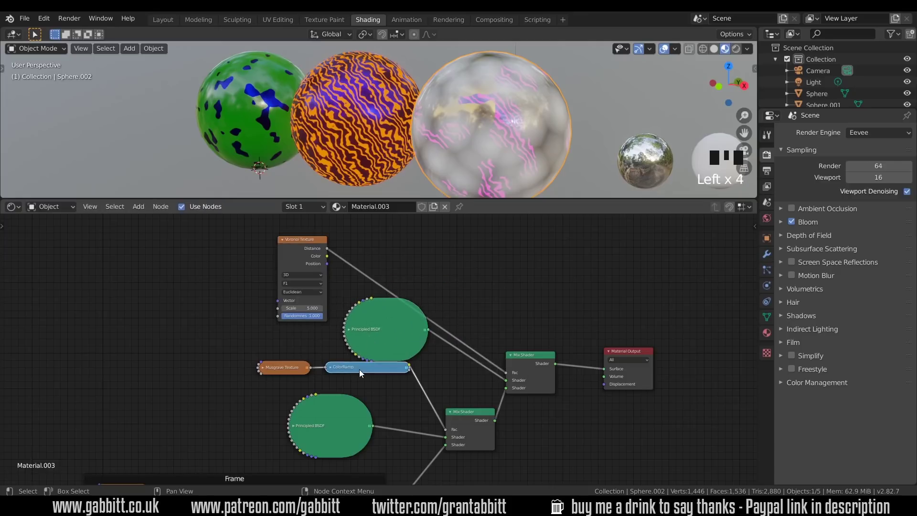
Step: Duplicate a ColorRamp set to Constant between the Voronoi Distance and the top mix factor
{"action": "key", "text": "shift+d"}
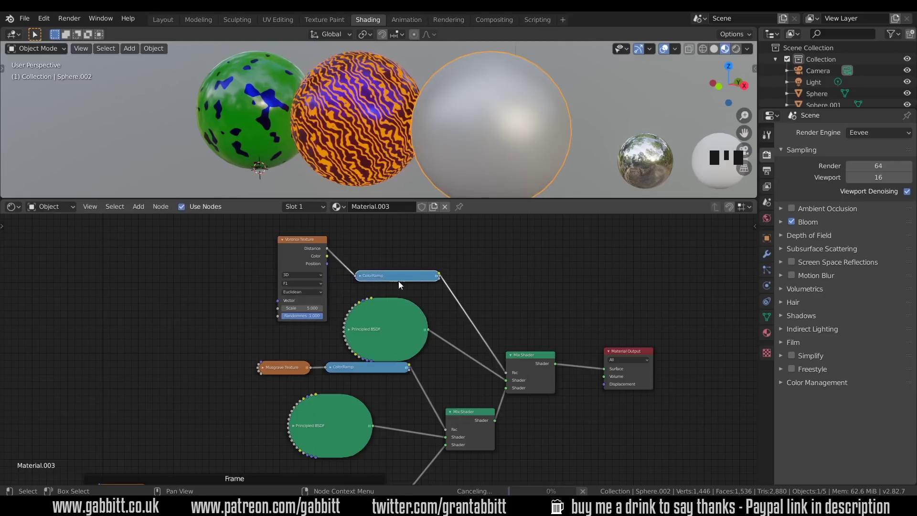
{"action": "left_click", "coordinate": [364, 278]}
{"action": "left_click_drag", "start_coordinate": [402, 316], "coordinate": [524, 137]}
{"action": "scroll", "scroll_direction": "down", "scroll_amount": 3}
{"action": "left_click", "coordinate": [479, 247]}
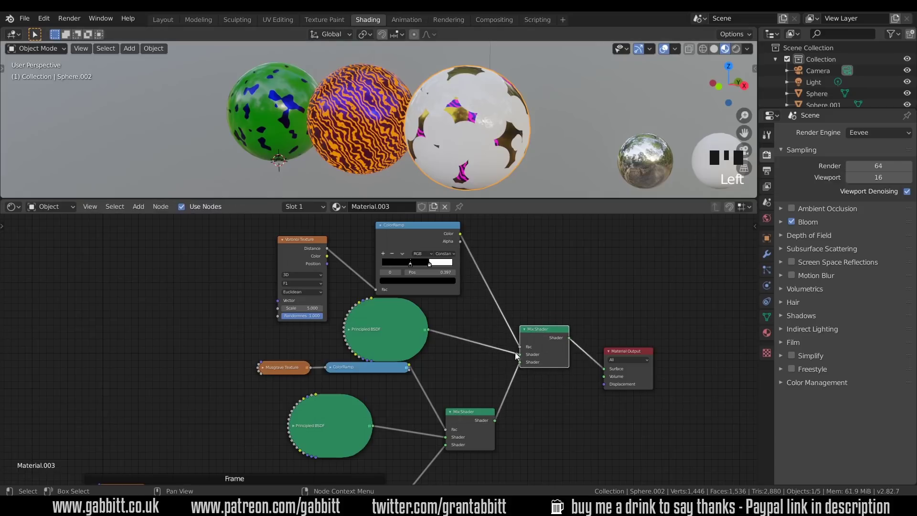
{"action": "left_click", "coordinate": [474, 416]}
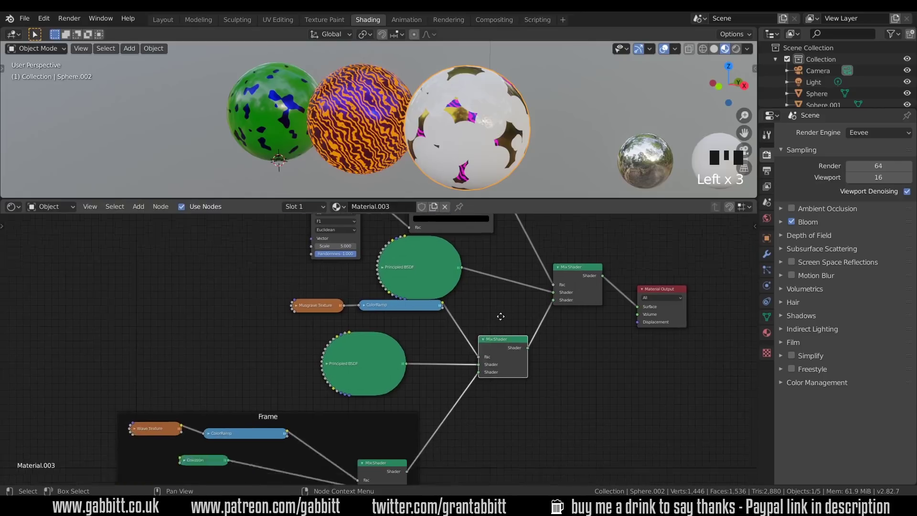
{"action": "left_click", "coordinate": [413, 433]}
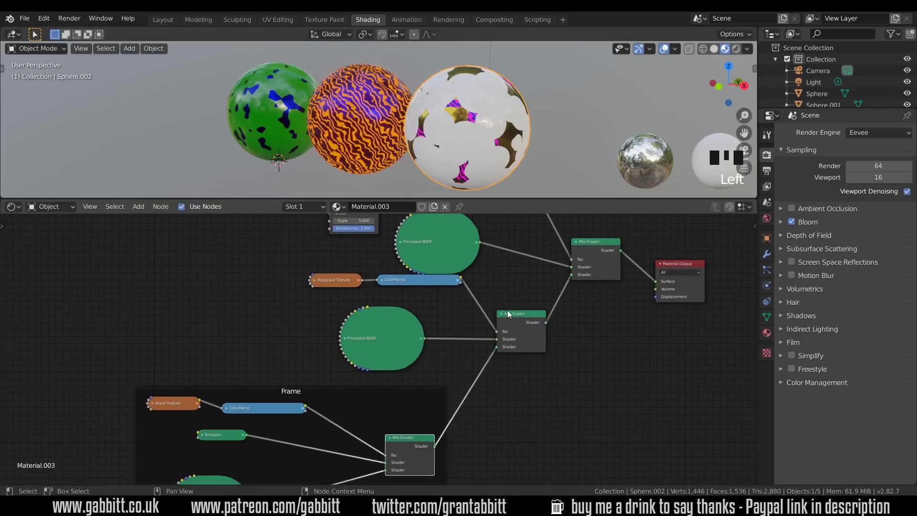
{"action": "left_click", "coordinate": [429, 326]}
{"action": "left_click", "coordinate": [334, 330]}
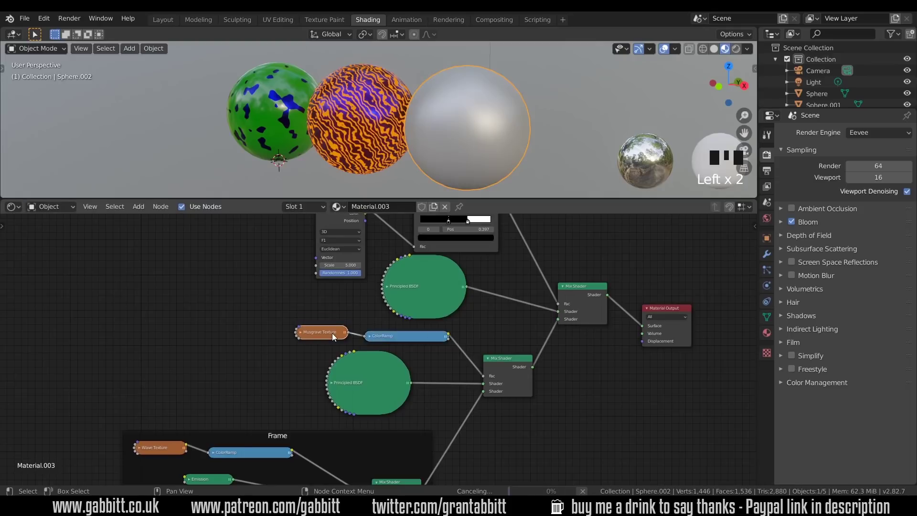
Step: Flip the Voronoi ramp's black and white stops near 0.469 so white plastic shows as round spots
{"action": "left_click_drag", "start_coordinate": [627, 321], "coordinate": [527, 304]}
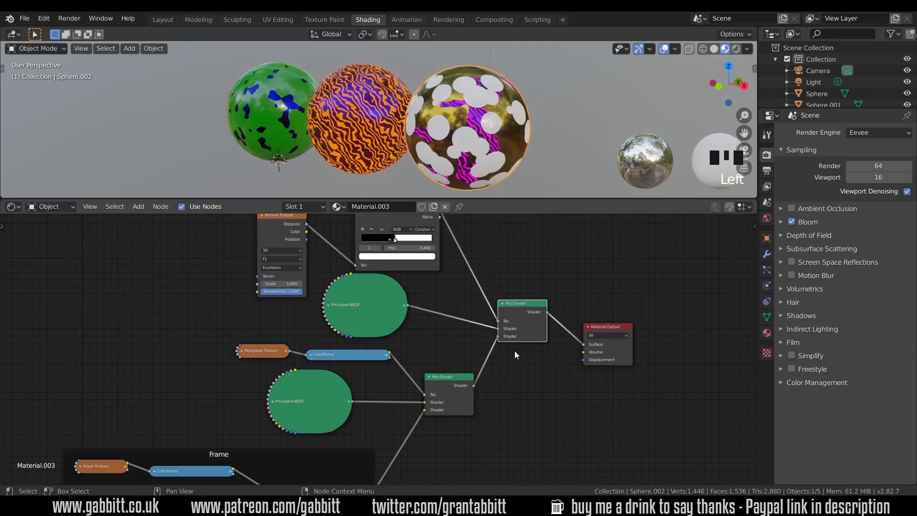
{"action": "left_click", "coordinate": [407, 284]}
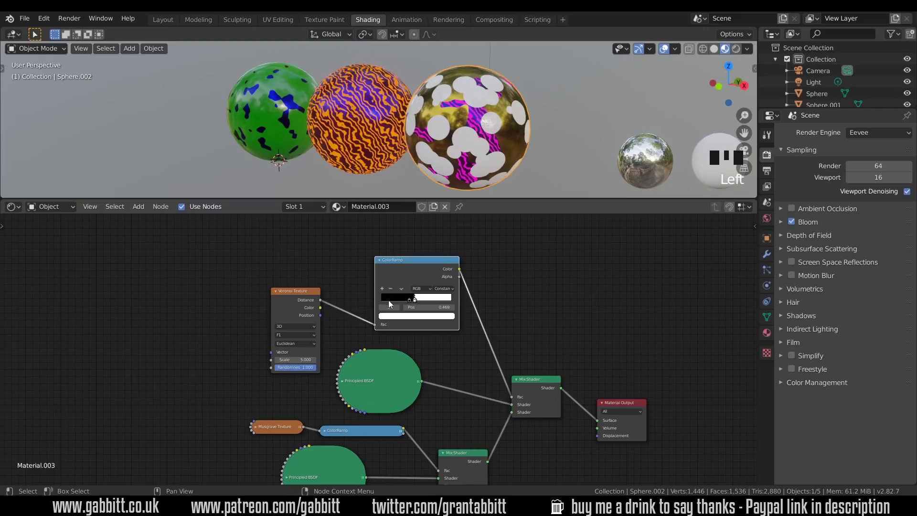
{"action": "left_click", "coordinate": [293, 289]}
{"action": "left_click", "coordinate": [413, 271]}
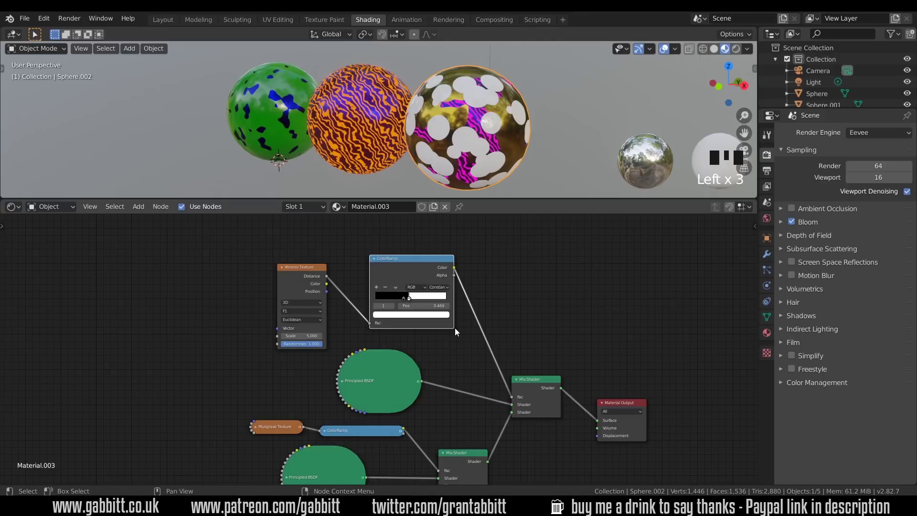